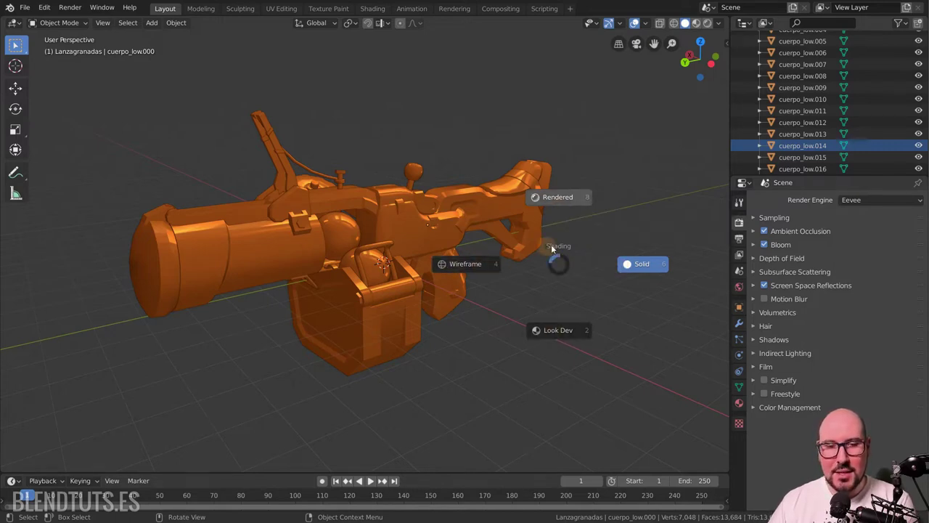
# Step: Switch the launcher to Look Dev material preview, then to Rendered shading with Eevee
pyautogui.press('z')
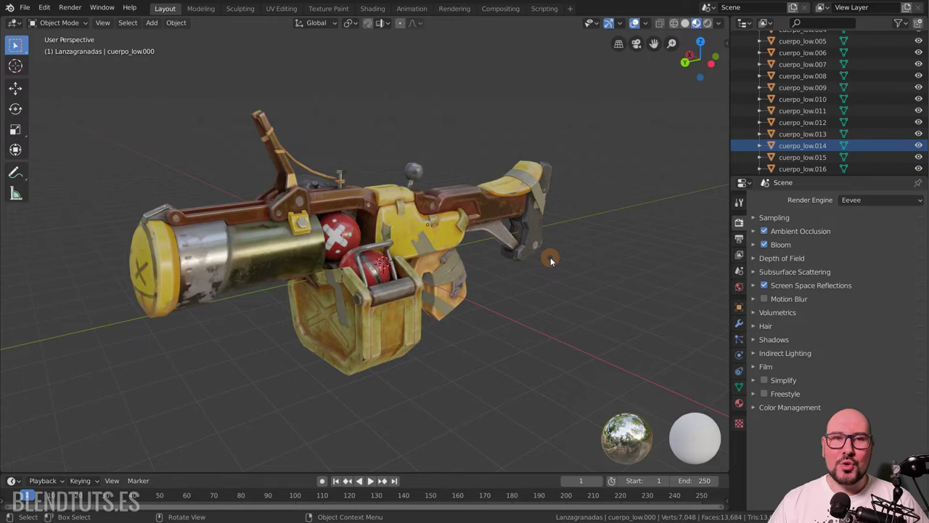
pyautogui.press('z')
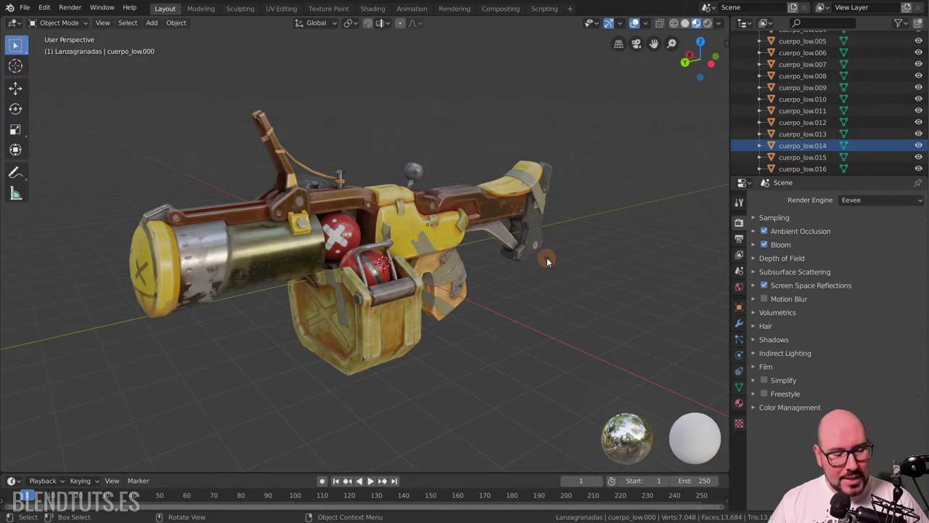
pyautogui.press('z')
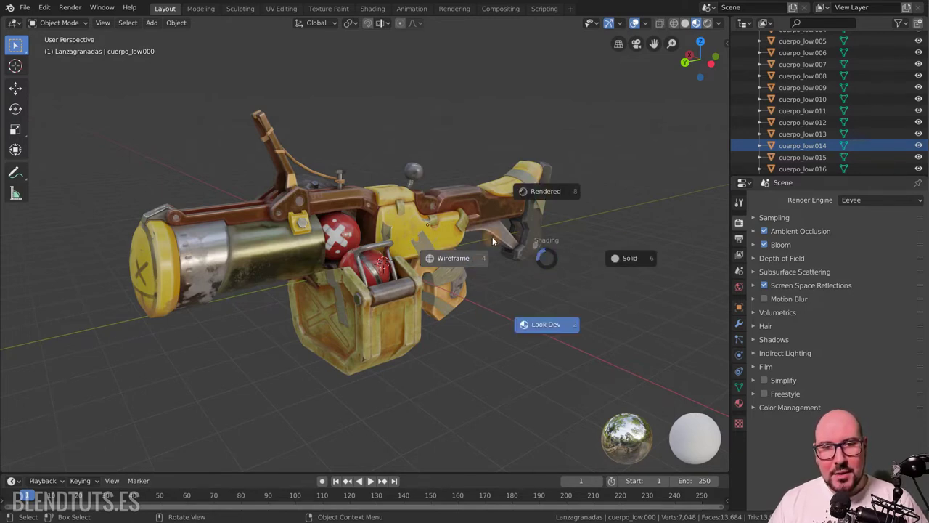
pyautogui.press('z')
pyautogui.click(644, 138)
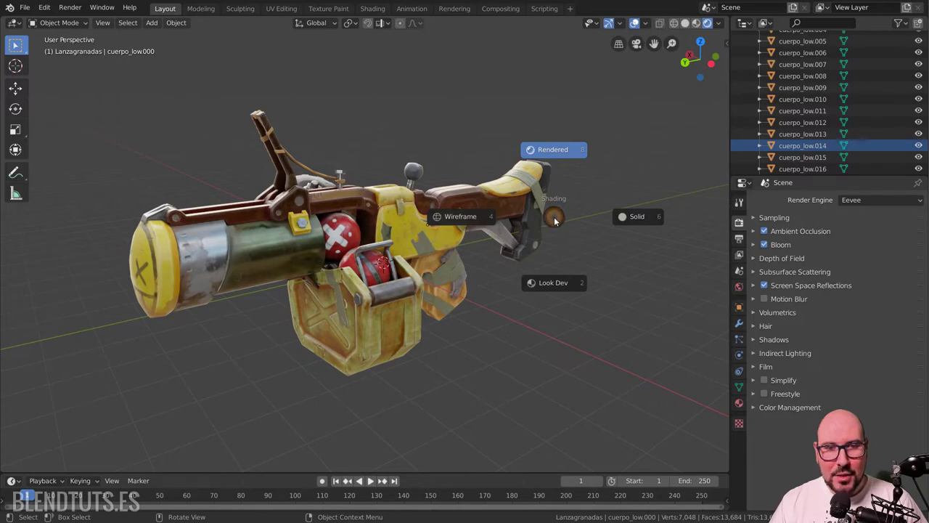
pyautogui.rightClick(646, 136)
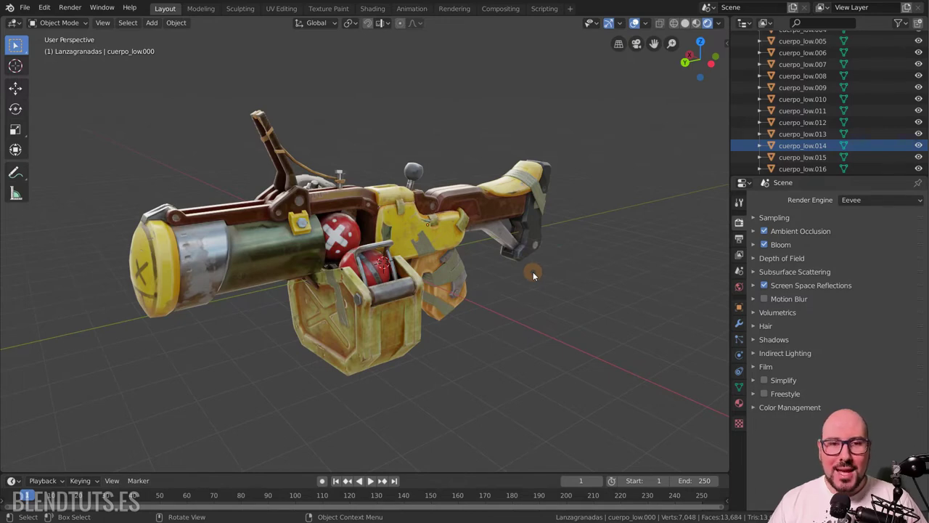
# Step: Display the launcher as a wireframe via the Z shading pie, passing briefly through Solid
pyautogui.rightClick(537, 278)
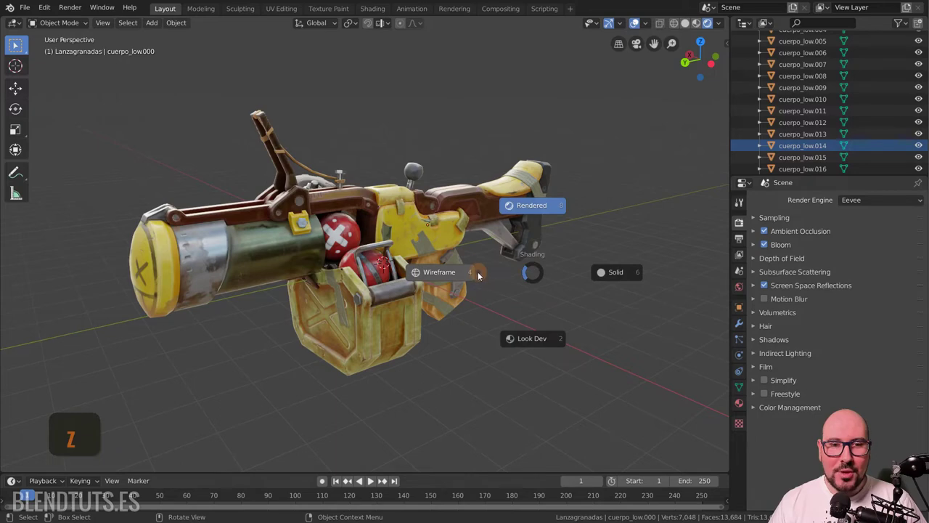
pyautogui.press('z')
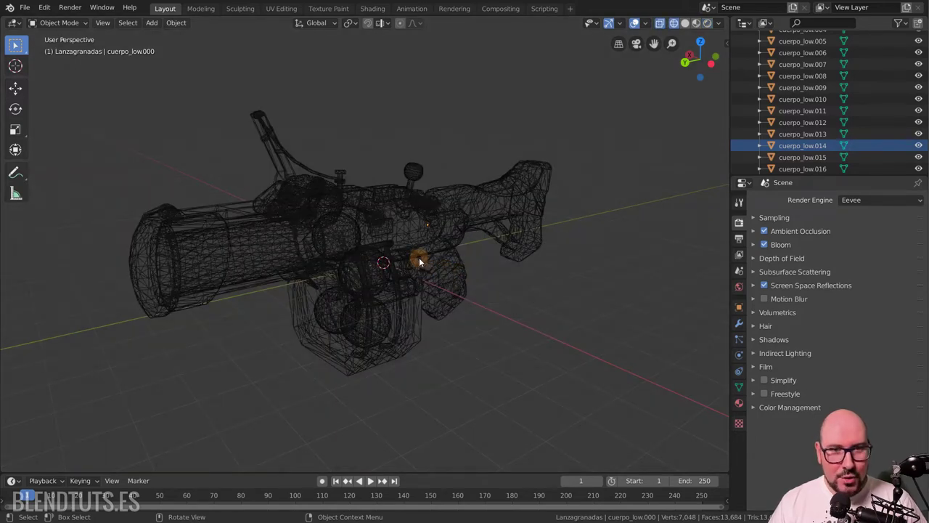
pyautogui.press('z')
pyautogui.press('z')
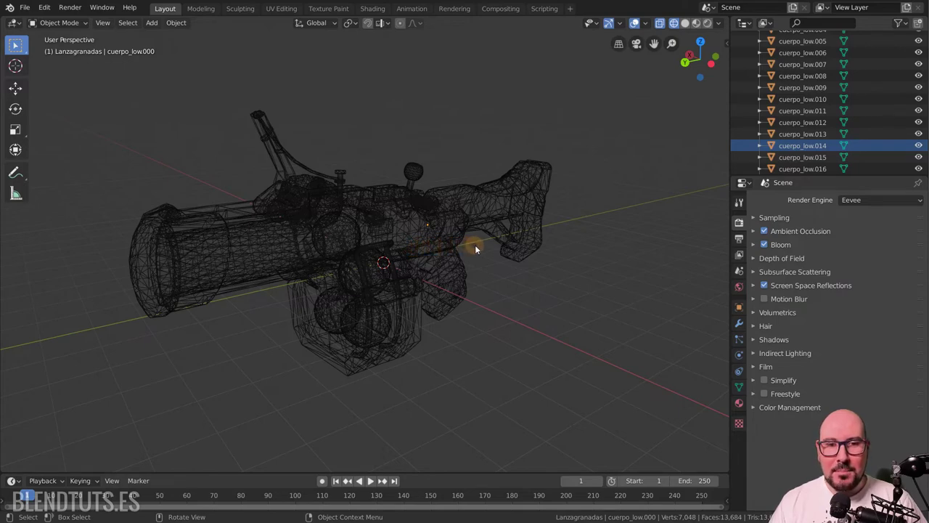
pyautogui.press('z')
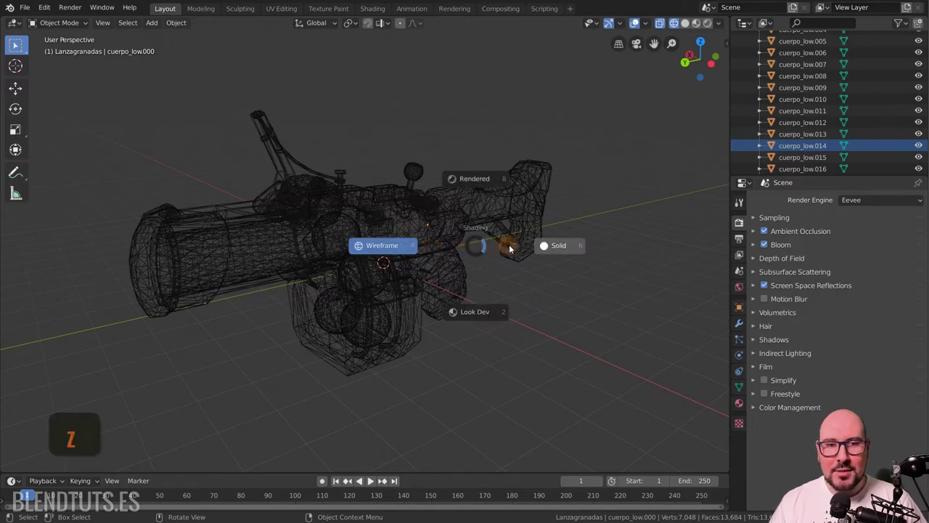
# Step: Toggle between wireframe and Look Dev shading, ending on the textured Look Dev view
pyautogui.press('z')
pyautogui.press('z')
pyautogui.press('z')
pyautogui.press('z')
pyautogui.press('z')
pyautogui.press('z')
pyautogui.press('z')
pyautogui.press('z')
pyautogui.press('z')
pyautogui.press('z')
pyautogui.press('z')
pyautogui.press('z')
pyautogui.press('z')
pyautogui.press('z')
pyautogui.press('z')
pyautogui.press('z')
# Step: Bring up the Ctrl+Tab interaction mode pie menu over the textured launcher
pyautogui.press('ctrl+1')
pyautogui.press('ctrl+Tab')
pyautogui.press('ctrl+Tab')
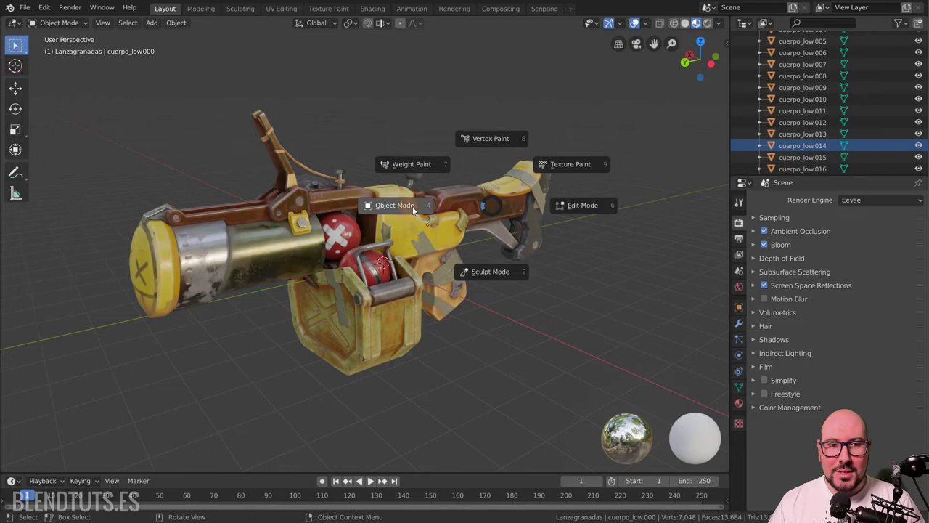
pyautogui.click(486, 209)
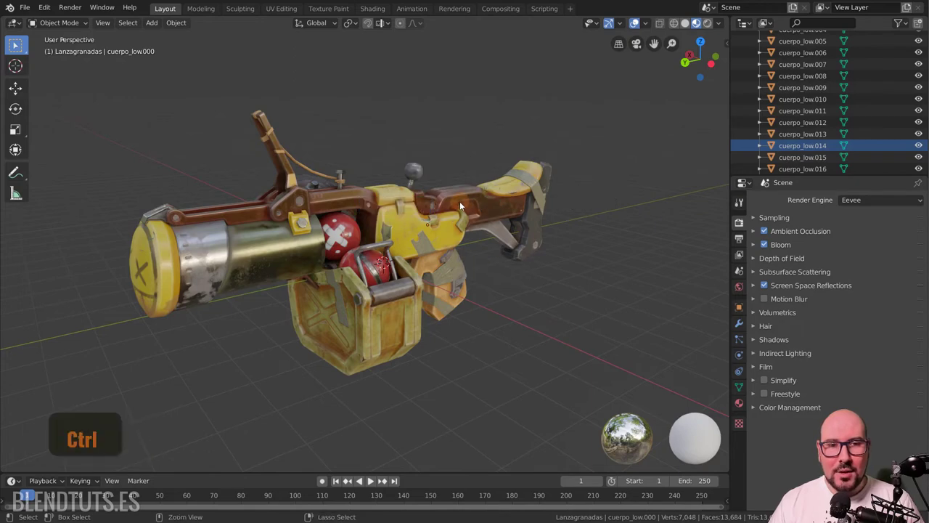
pyautogui.press('ctrl+Tab')
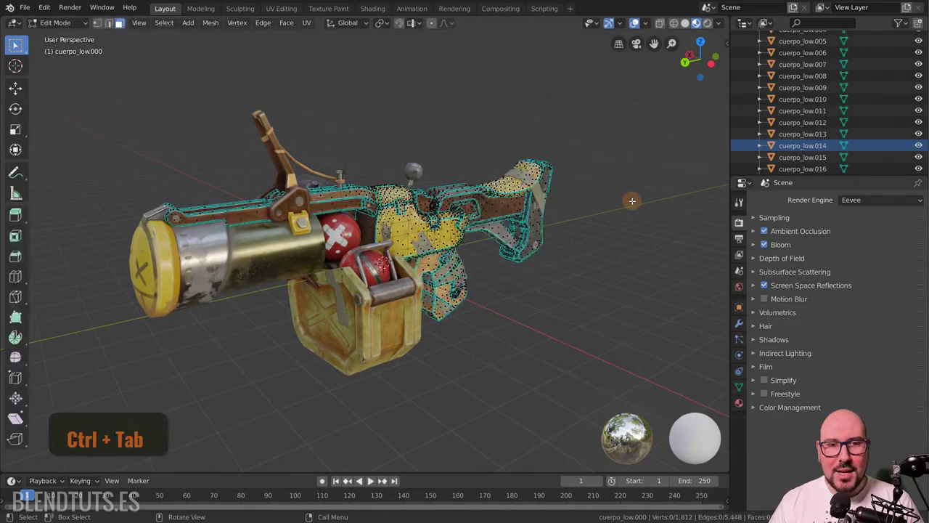
pyautogui.press('ctrl+Tab')
pyautogui.press('ctrl+Tab')
pyautogui.press('ctrl+Tab')
pyautogui.press('ctrl+1')
pyautogui.press('ctrl+Tab')
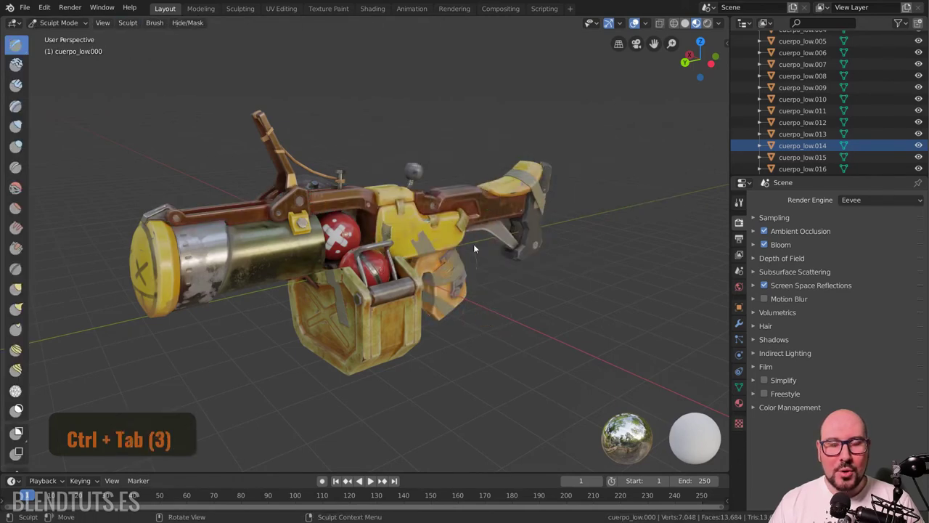
pyautogui.press('ctrl+Tab')
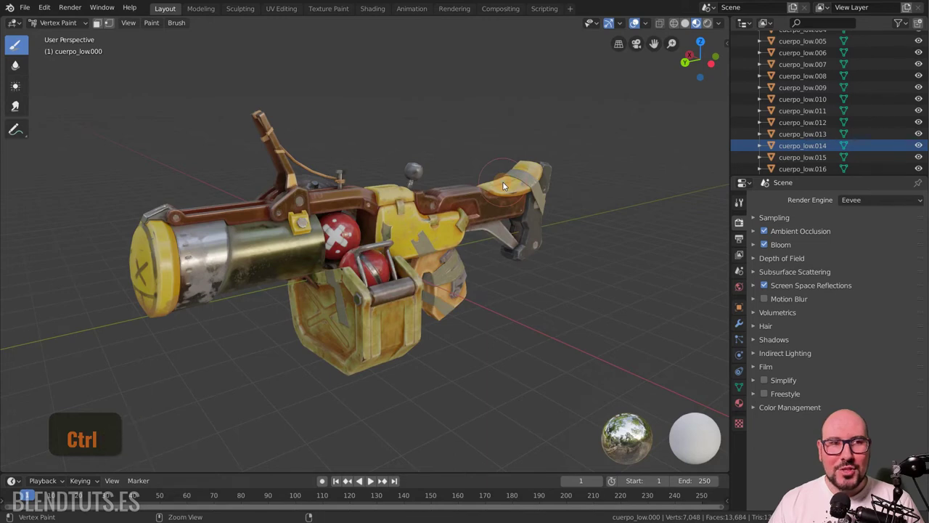
pyautogui.press('ctrl+1')
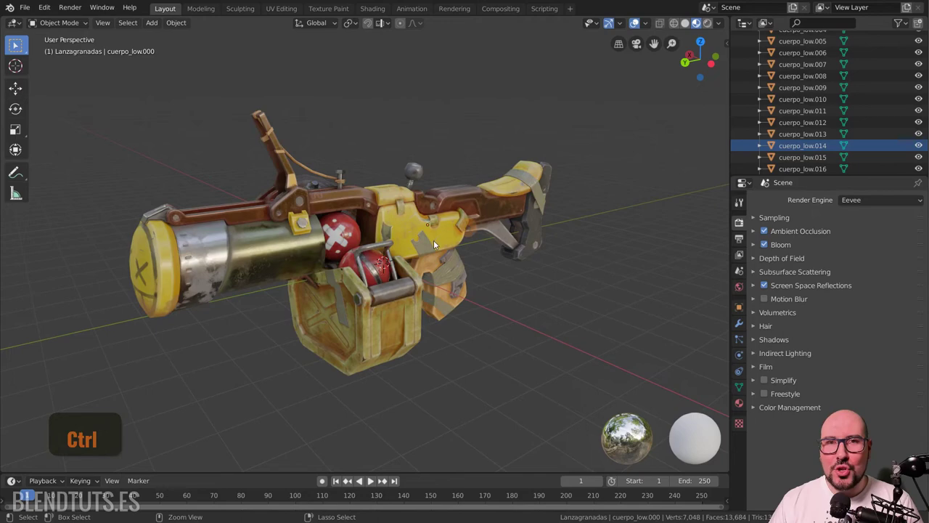
pyautogui.press('ctrl+1')
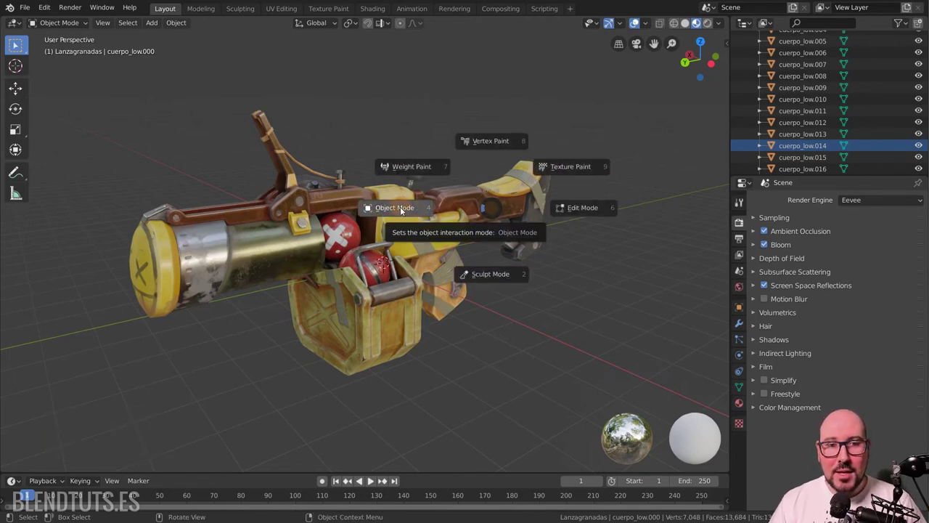
# Step: Stay in Object Mode, then switch the launcher to Wireframe display from the shading pie
pyautogui.press('ctrl+Tab')
pyautogui.click(403, 236)
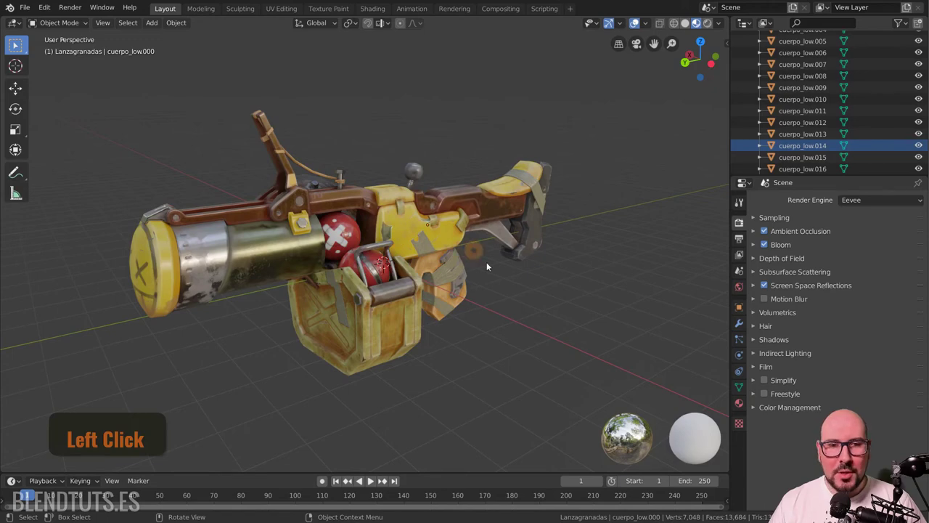
pyautogui.press('z')
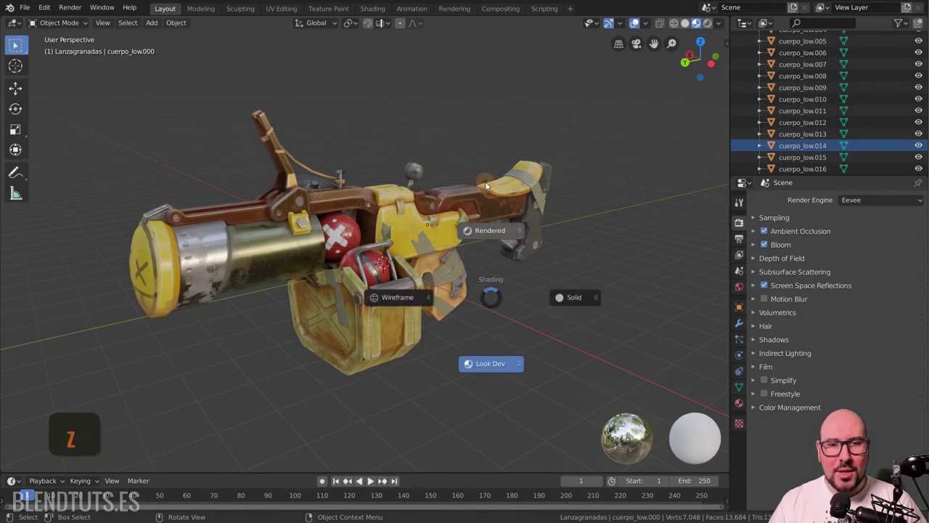
pyautogui.click(488, 182)
pyautogui.press('Left')
# Step: Cycle the shading pie and set the launcher to wireframe display
pyautogui.press('z')
pyautogui.press('z')
pyautogui.press('z')
pyautogui.press('z')
pyautogui.press('z')
pyautogui.press('z')
pyautogui.press('z')
pyautogui.click(466, 247)
# Step: Switch the launcher to plain orange Solid shading and toggle it with Shift+Z
pyautogui.press('z')
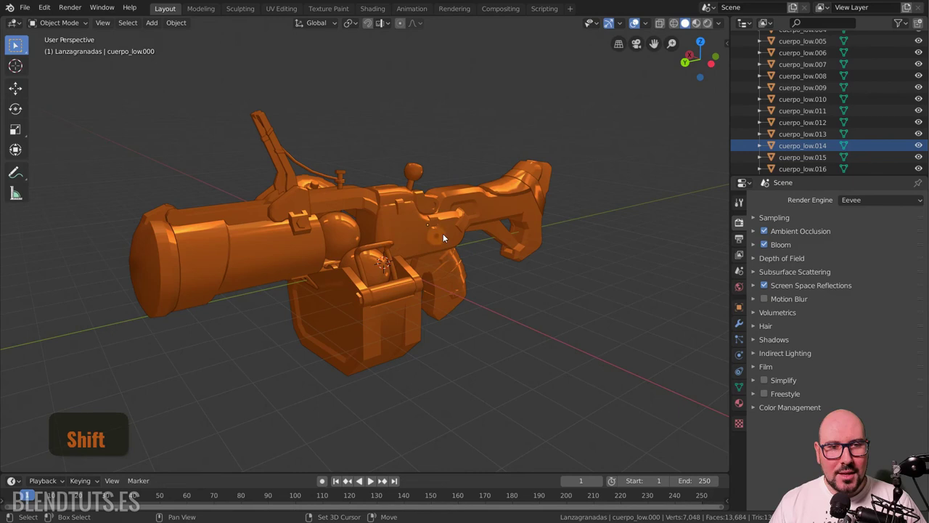
pyautogui.press('shift+z')
pyautogui.press('shift+z')
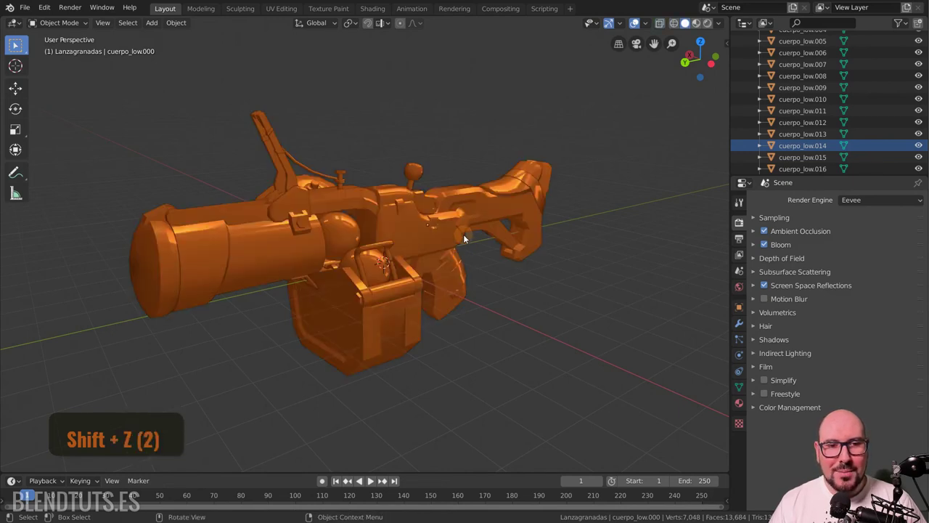